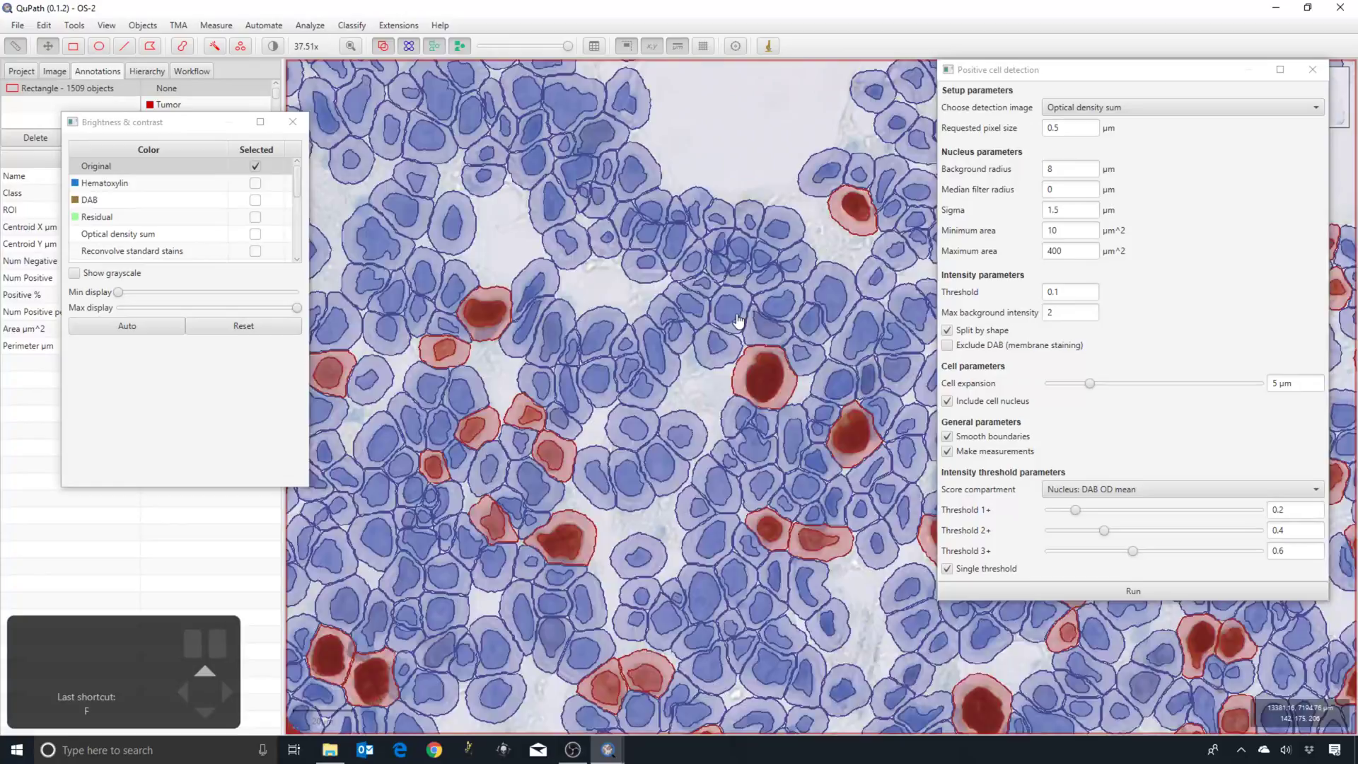
# Step: Close the Brightness & contrast dialog and zoom into the detected positive and negative cells
pyautogui.press('h')
pyautogui.scroll(3)
pyautogui.scroll(3)
pyautogui.moveTo(618, 386); pyautogui.dragTo(738, 338)
pyautogui.scroll(3)
pyautogui.moveTo(460, 402); pyautogui.dragTo(788, 337)
pyautogui.scroll(3)
pyautogui.scroll(3)
pyautogui.scroll(-3)
# Step: Pan and zoom to other areas of the rectangle to survey the remaining detections
pyautogui.moveTo(660, 290); pyautogui.dragTo(474, 377)
pyautogui.scroll(-3)
pyautogui.scroll(-3)
pyautogui.moveTo(759, 443); pyautogui.dragTo(636, 424)
pyautogui.scroll(-3)
pyautogui.scroll(-3)
pyautogui.scroll(3)
pyautogui.scroll(3)
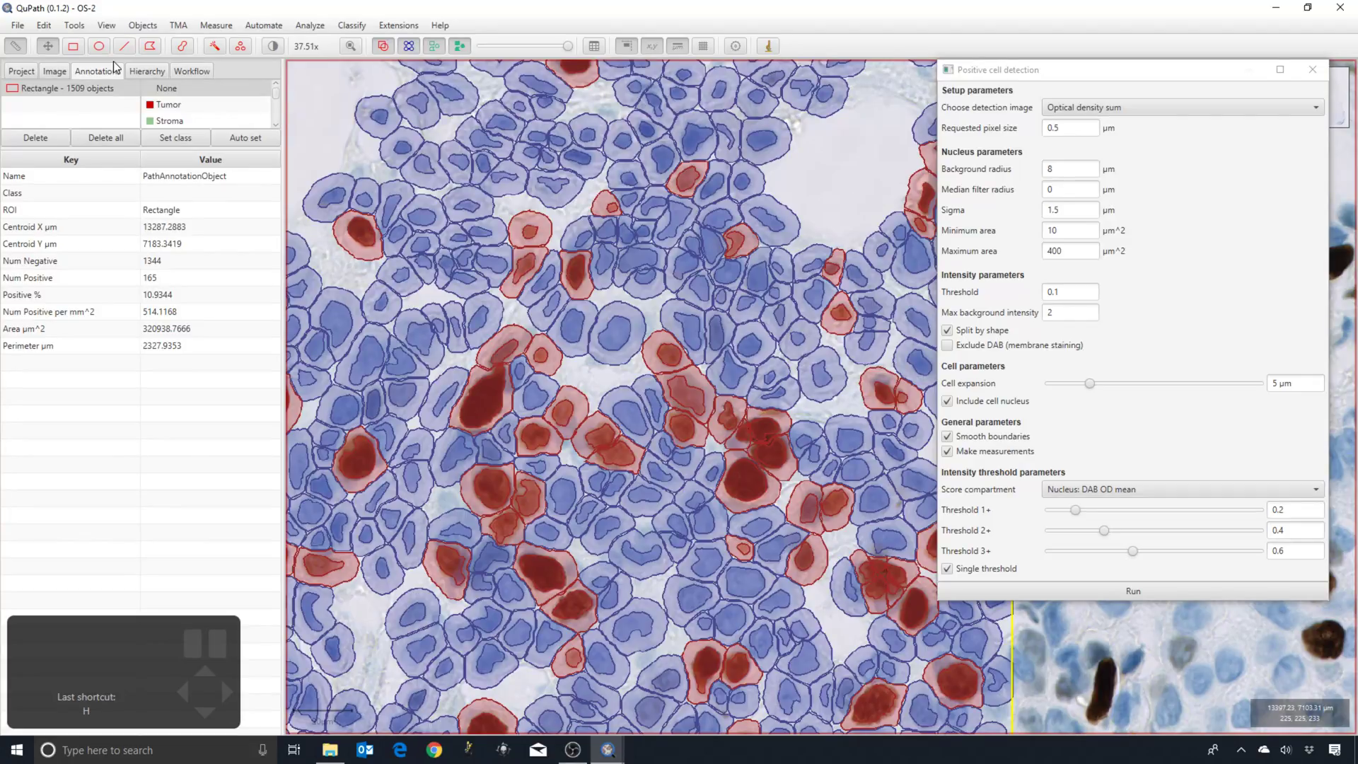
# Step: Check the image's pixel width, set requested pixel size to 0.22 µm, and zoom out over the rectangle
pyautogui.click(52, 77)
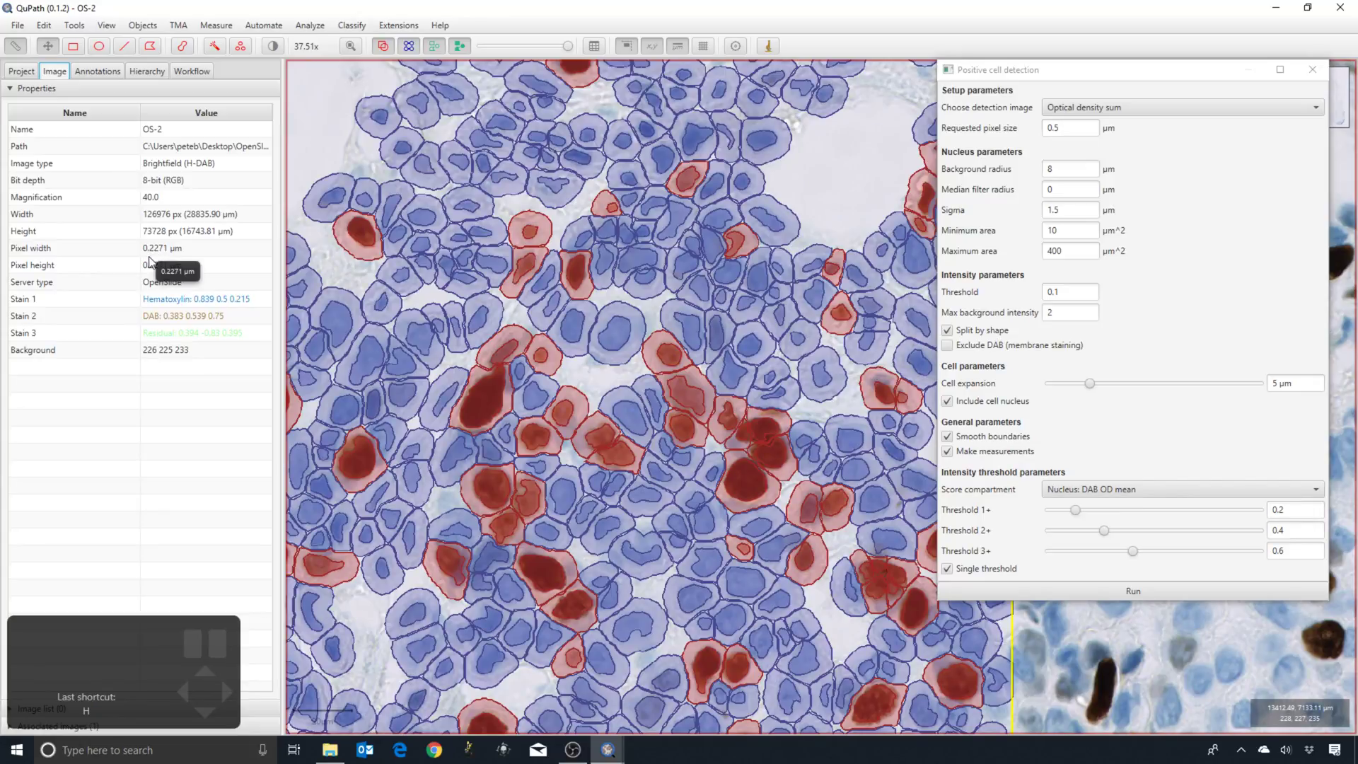
pyautogui.scroll(-3)
pyautogui.moveTo(367, 177); pyautogui.dragTo(638, 258)
pyautogui.scroll(-3)
pyautogui.scroll(-3)
pyautogui.scroll(-3)
pyautogui.moveTo(479, 233); pyautogui.dragTo(559, 253)
pyautogui.scroll(-3)
pyautogui.scroll(-3)
pyautogui.scroll(-3)
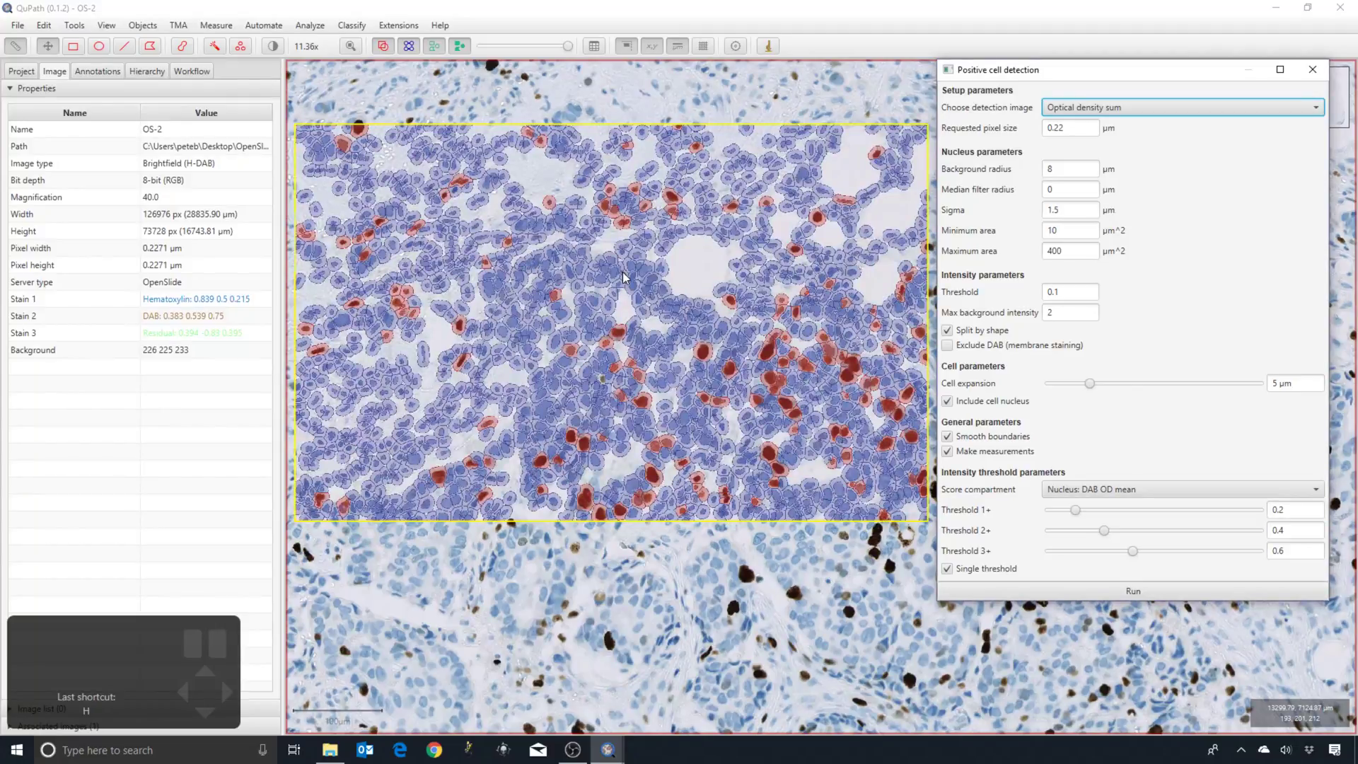
# Step: Change the requested pixel size back to 0.5 µm in the Positive cell detection dialog
pyautogui.click(627, 283)
pyautogui.press('h')
pyautogui.press('h')
pyautogui.scroll(3)
pyautogui.scroll(-3)
pyautogui.scroll(3)
pyautogui.click(781, 354)
pyautogui.scroll(3)
pyautogui.press('h')
pyautogui.press('h')
pyautogui.scroll(-3)
pyautogui.press('h')
pyautogui.scroll(-3)
pyautogui.press('h')
# Step: Show the rectangle's measurements in the Annotations tab: 165 positive, 10.9344% positive
pyautogui.moveTo(642, 233); pyautogui.dragTo(747, 296)
pyautogui.scroll(-3)
pyautogui.click(87, 73)
pyautogui.scroll(-3)
pyautogui.scroll(-3)
pyautogui.scroll(-3)
pyautogui.click(518, 156)
pyautogui.scroll(-3)
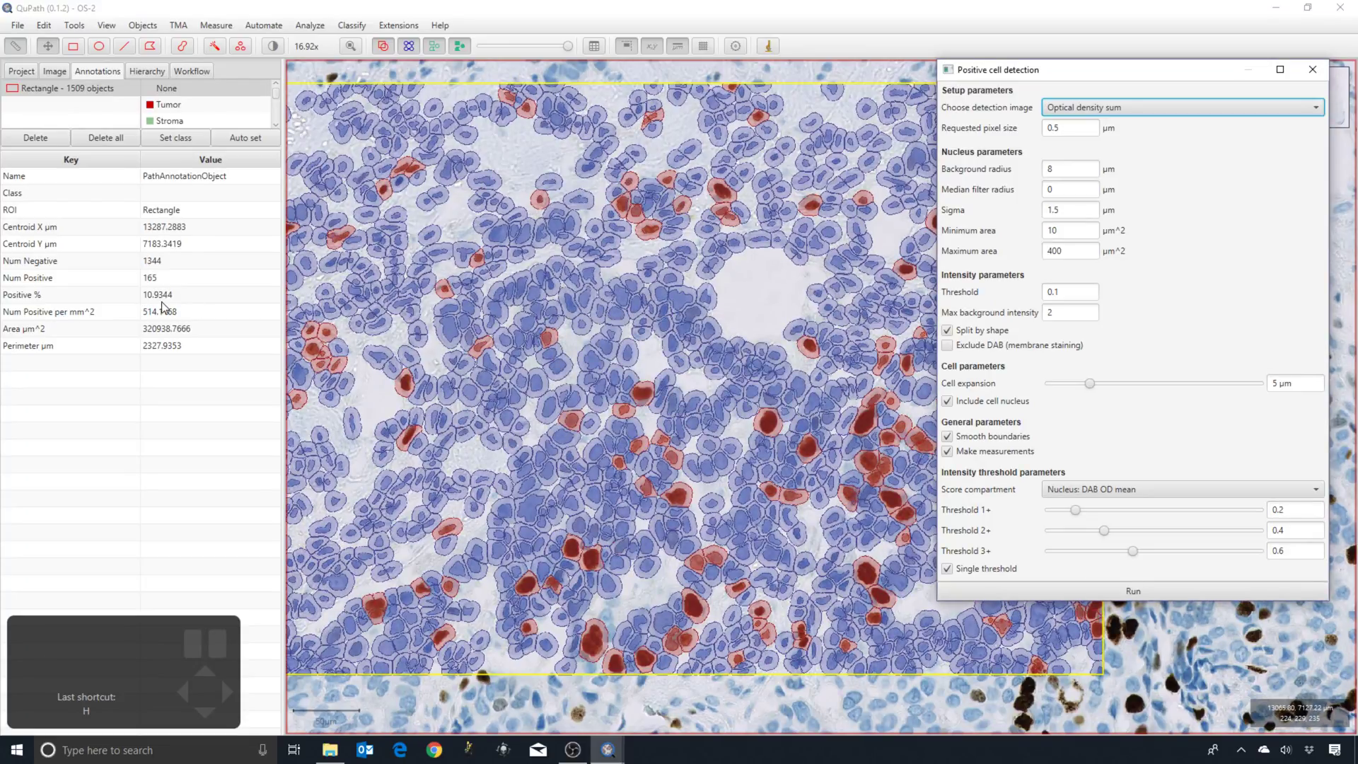
pyautogui.click(425, 321)
pyautogui.press('h')
pyautogui.press('h')
pyautogui.scroll(-3)
pyautogui.moveTo(446, 324); pyautogui.dragTo(472, 327)
pyautogui.scroll(-3)
pyautogui.press('h')
pyautogui.press('h')
pyautogui.scroll(3)
pyautogui.press('h')
pyautogui.press('h')
pyautogui.moveTo(664, 370); pyautogui.dragTo(533, 370)
pyautogui.press('h')
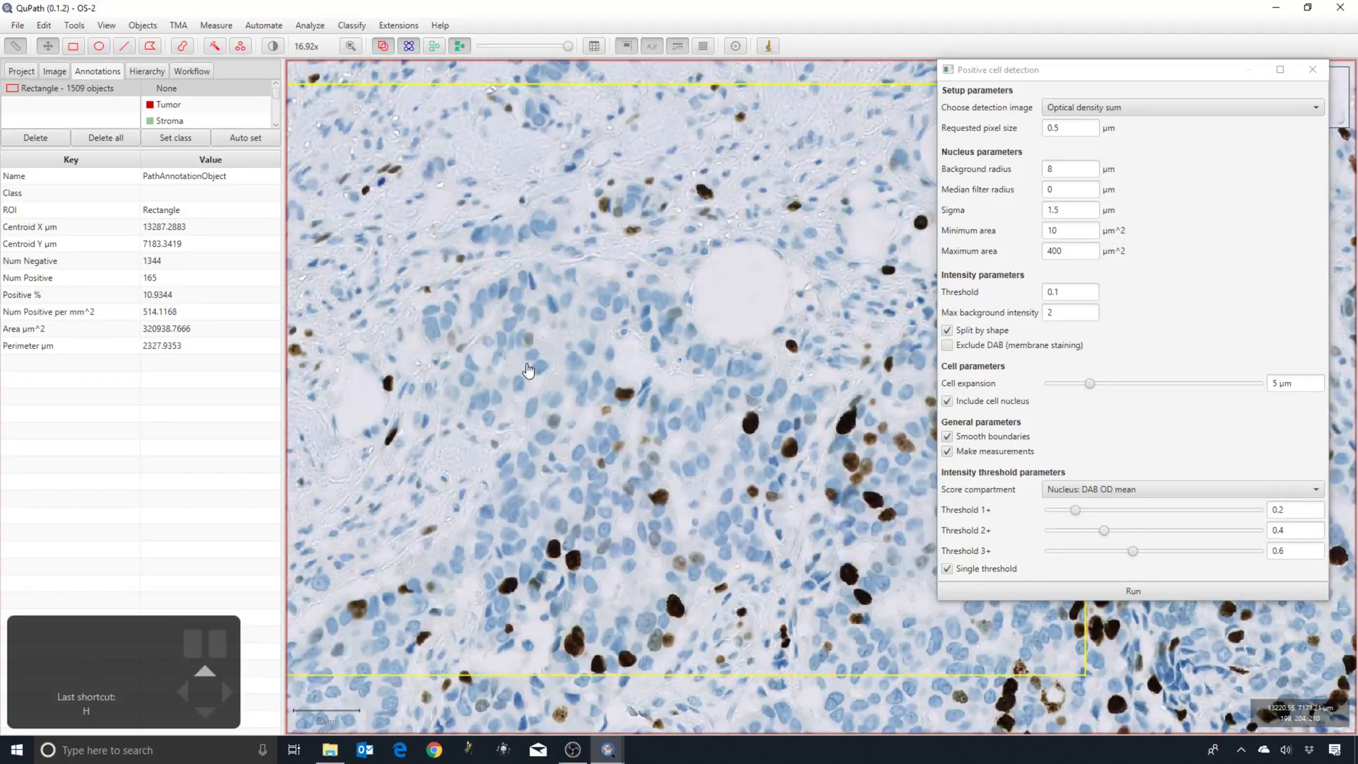
pyautogui.press('h')
pyautogui.press('h')
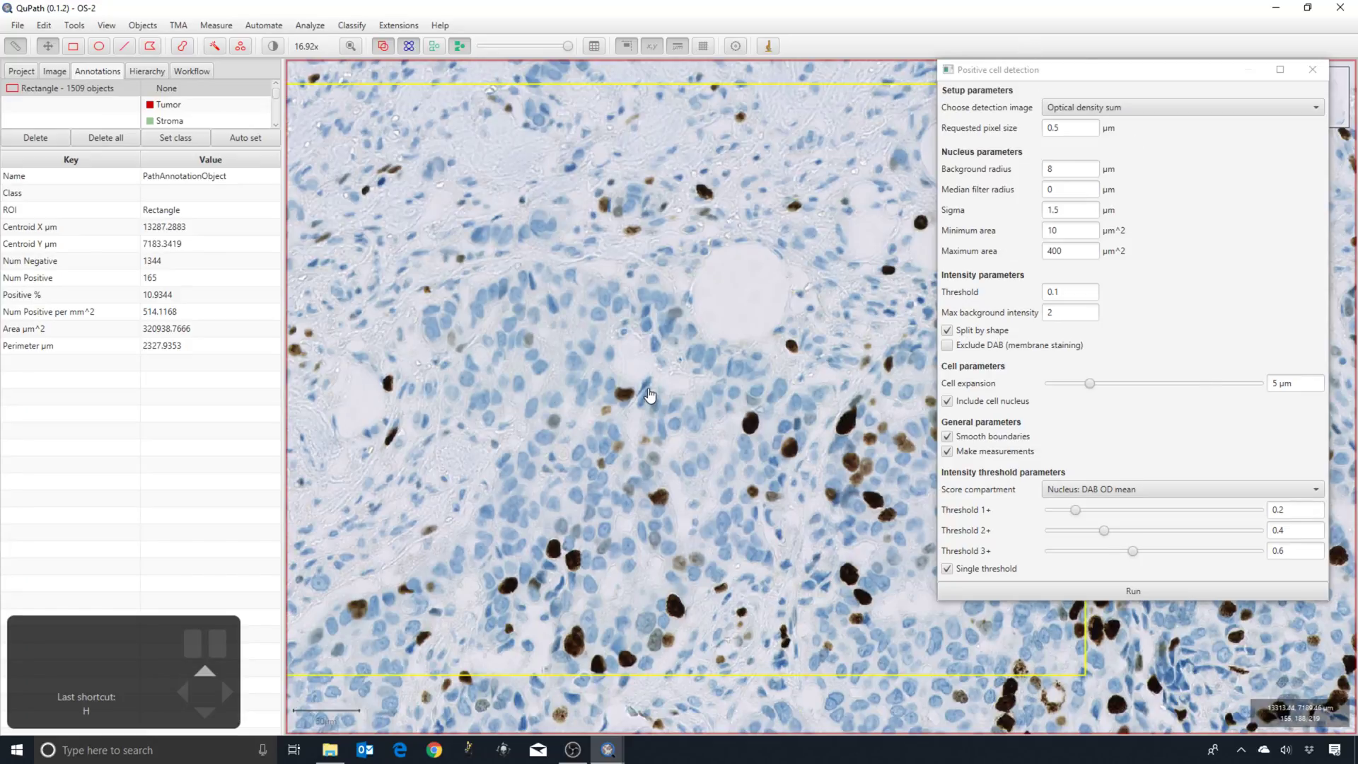
pyautogui.click(707, 354)
pyautogui.press('h')
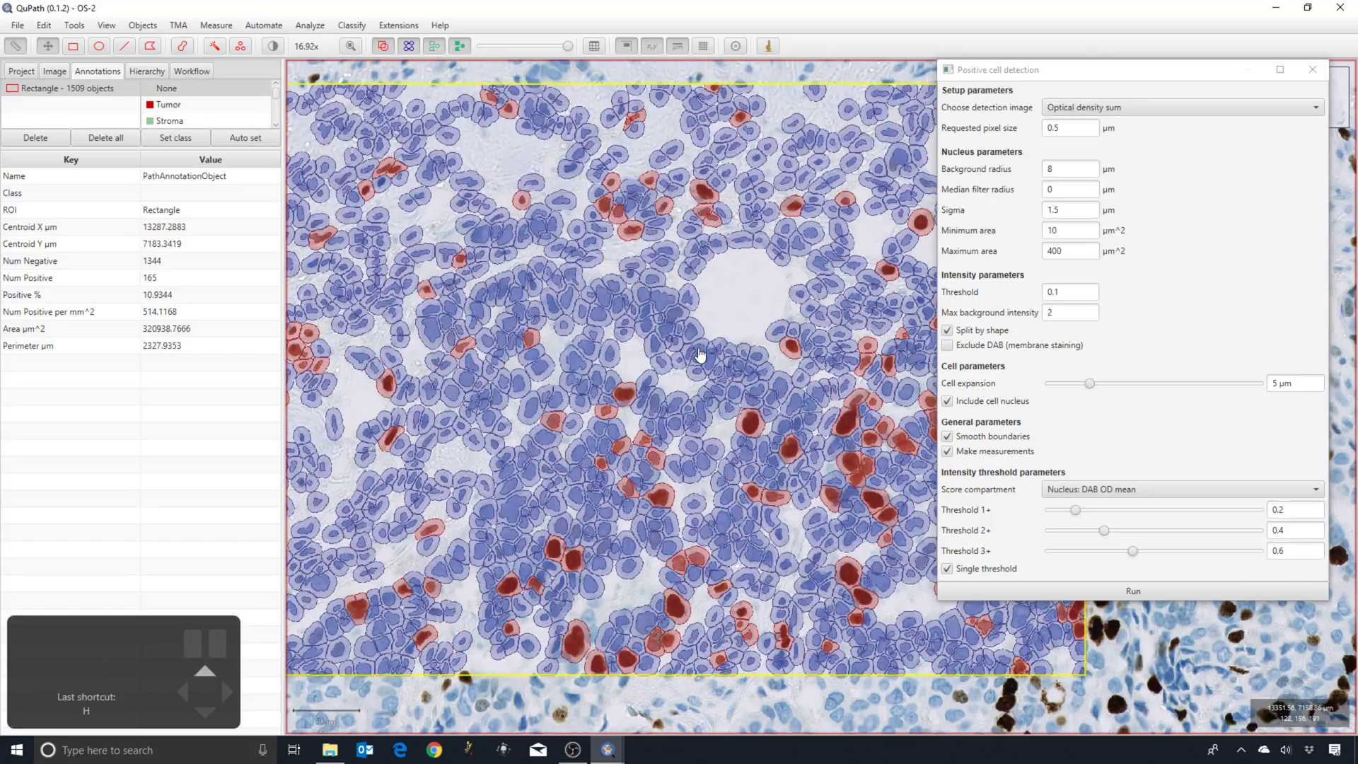
# Step: Zoom to the annotated rectangle and run positive cell detection at 1 µm pixel size
pyautogui.scroll(-3)
pyautogui.scroll(-3)
pyautogui.scroll(-3)
pyautogui.scroll(-3)
pyautogui.scroll(3)
pyautogui.moveTo(657, 404); pyautogui.dragTo(619, 422)
pyautogui.scroll(3)
pyautogui.scroll(3)
pyautogui.click(626, 432)
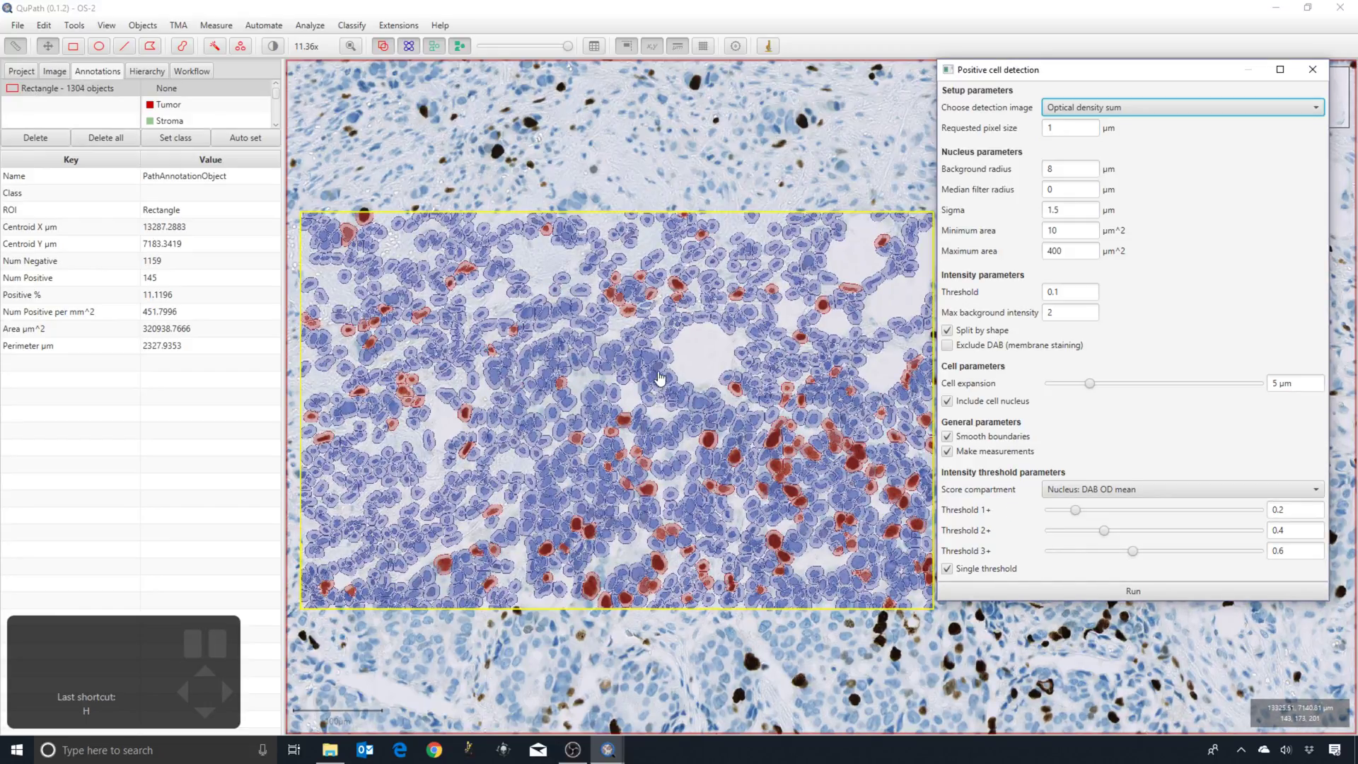
# Step: Edit the Requested pixel size field so it reads 2 µm
pyautogui.click(666, 377)
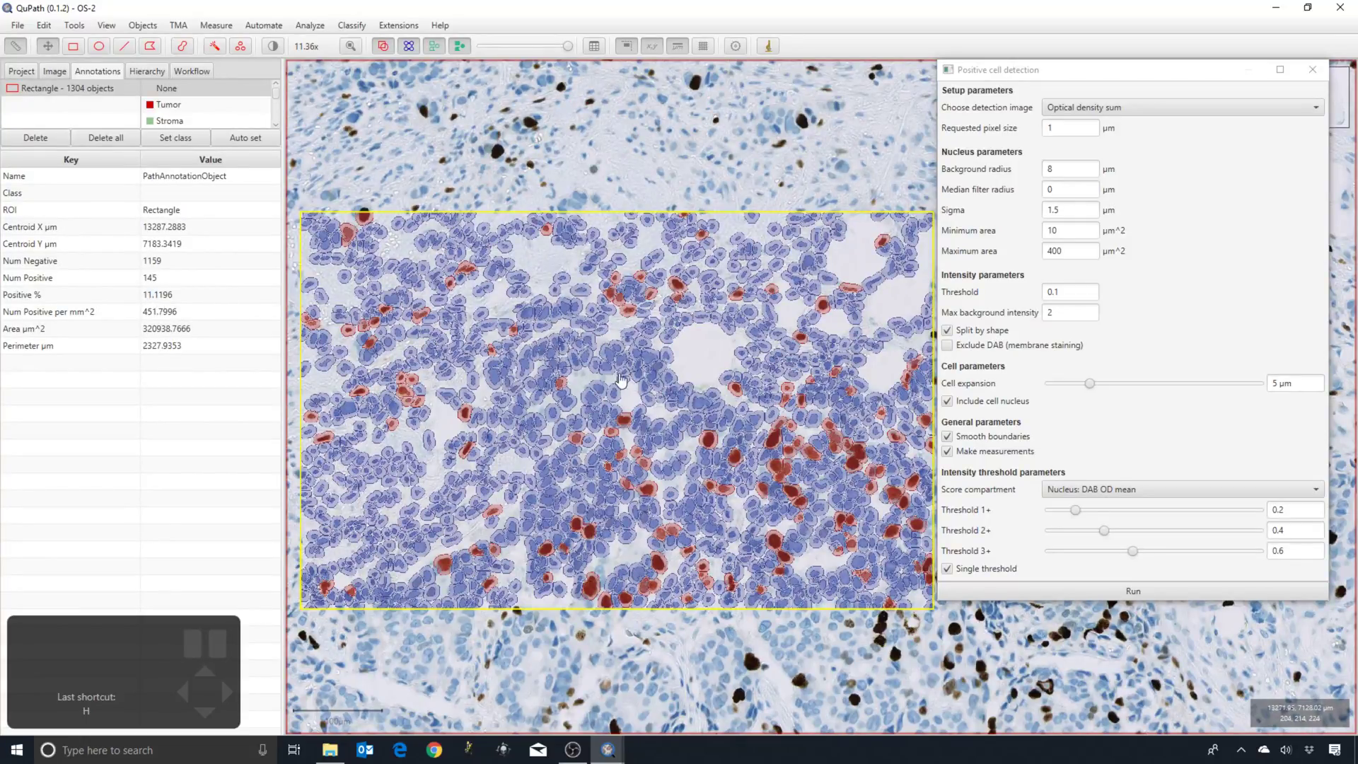
pyautogui.scroll(3)
pyautogui.click(607, 396)
pyautogui.scroll(3)
pyautogui.press('h')
pyautogui.press('h')
pyautogui.scroll(3)
pyautogui.scroll(-3)
pyautogui.press('h')
pyautogui.press('h')
pyautogui.scroll(3)
pyautogui.press('h')
pyautogui.press('h')
pyautogui.press('h')
pyautogui.scroll(3)
pyautogui.press('h')
pyautogui.scroll(-3)
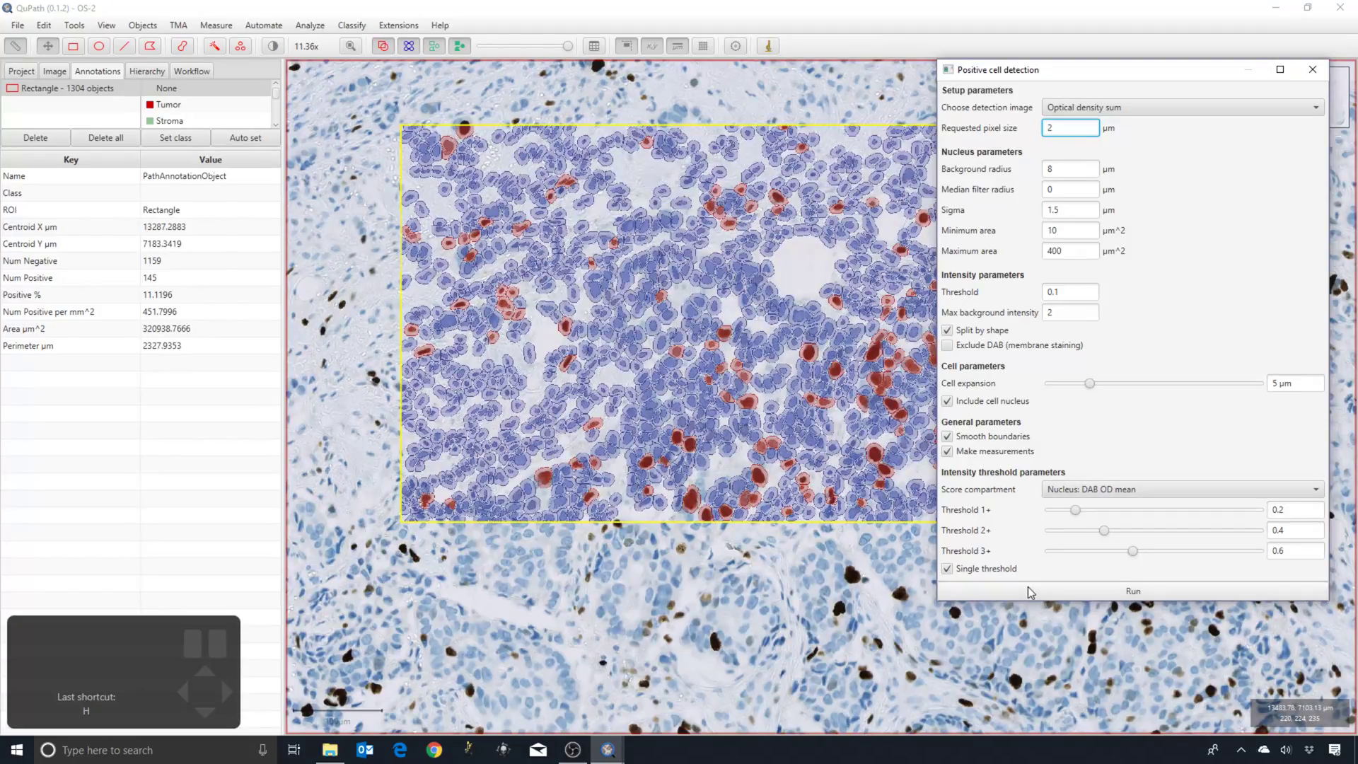
# Step: Run positive cell detection at 2 µm, giving 1035 cells with 122 positive (11.7874%)
pyautogui.scroll(3)
pyautogui.click(650, 347)
pyautogui.press('h')
pyautogui.scroll(3)
pyautogui.press('h')
pyautogui.scroll(3)
pyautogui.scroll(3)
pyautogui.scroll(-3)
# Step: Pan and zoom across the rectangle to inspect the new 2 µm detections
pyautogui.click(538, 313)
pyautogui.scroll(-3)
pyautogui.press('h')
pyautogui.press('h')
pyautogui.moveTo(560, 173); pyautogui.dragTo(568, 290)
pyautogui.scroll(-3)
pyautogui.moveTo(694, 355); pyautogui.dragTo(575, 364)
pyautogui.scroll(-3)
pyautogui.scroll(-3)
pyautogui.scroll(3)
pyautogui.scroll(3)
# Step: Begin editing the Requested pixel size field for the next comparison run
pyautogui.click(693, 323)
pyautogui.scroll(3)
pyautogui.press('h')
pyautogui.press('h')
pyautogui.scroll(3)
pyautogui.moveTo(647, 406); pyautogui.dragTo(715, 290)
pyautogui.scroll(3)
pyautogui.press('h')
pyautogui.moveTo(618, 280); pyautogui.dragTo(743, 367)
pyautogui.press('h')
pyautogui.scroll(-3)
pyautogui.scroll(-3)
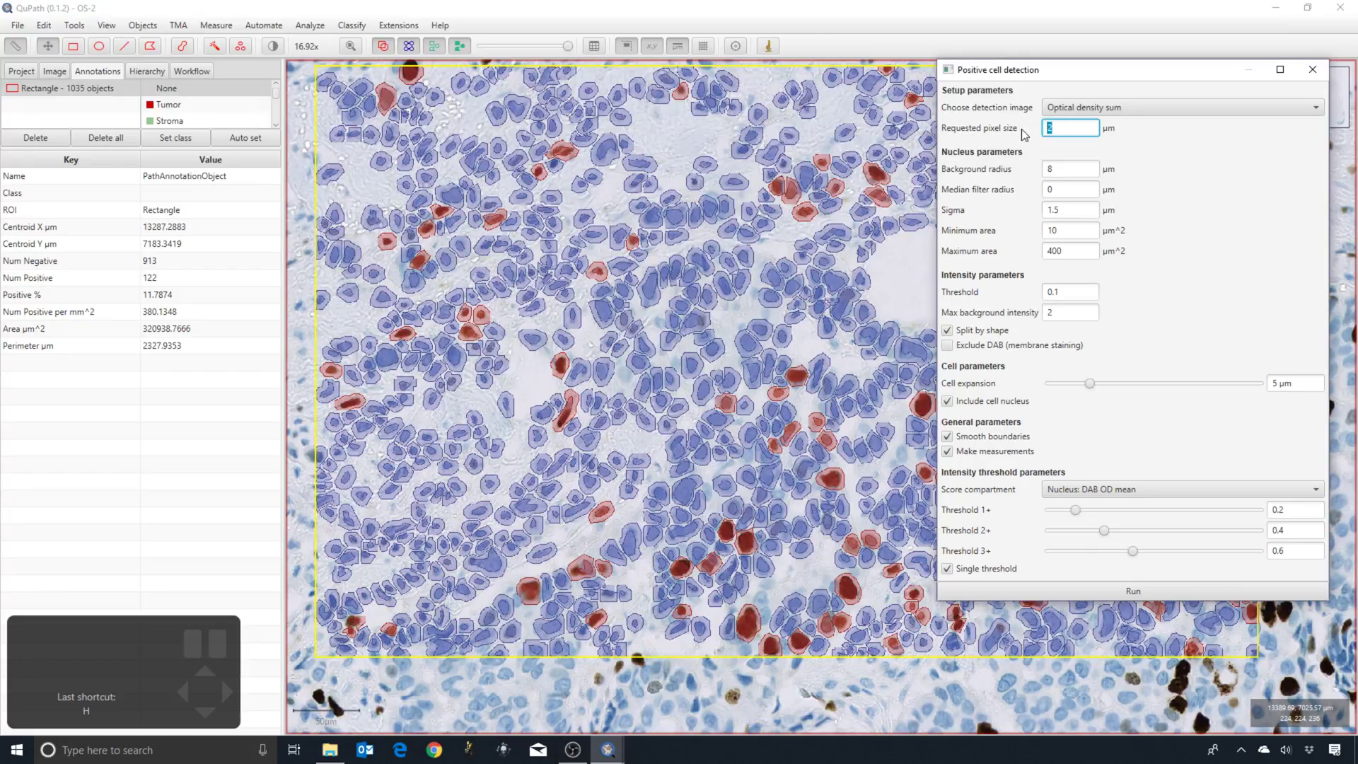